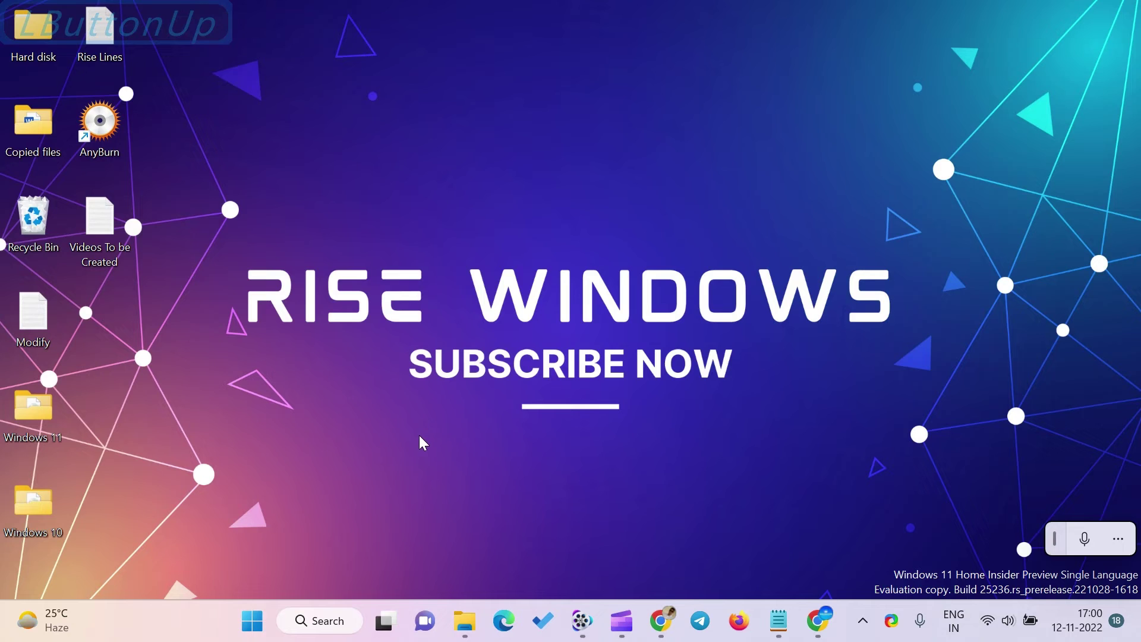
Hide all desktop icons via the desktop View menu's Show desktop icons option.
{"action": "right_click", "coordinate": [270, 99]}
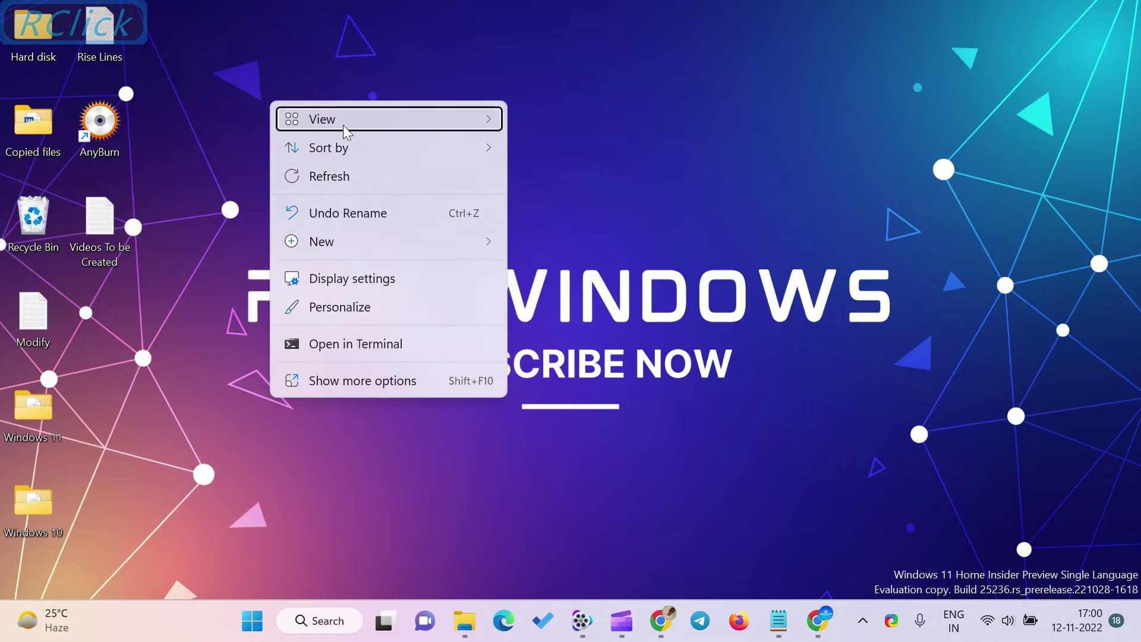
{"action": "left_click", "coordinate": [351, 126]}
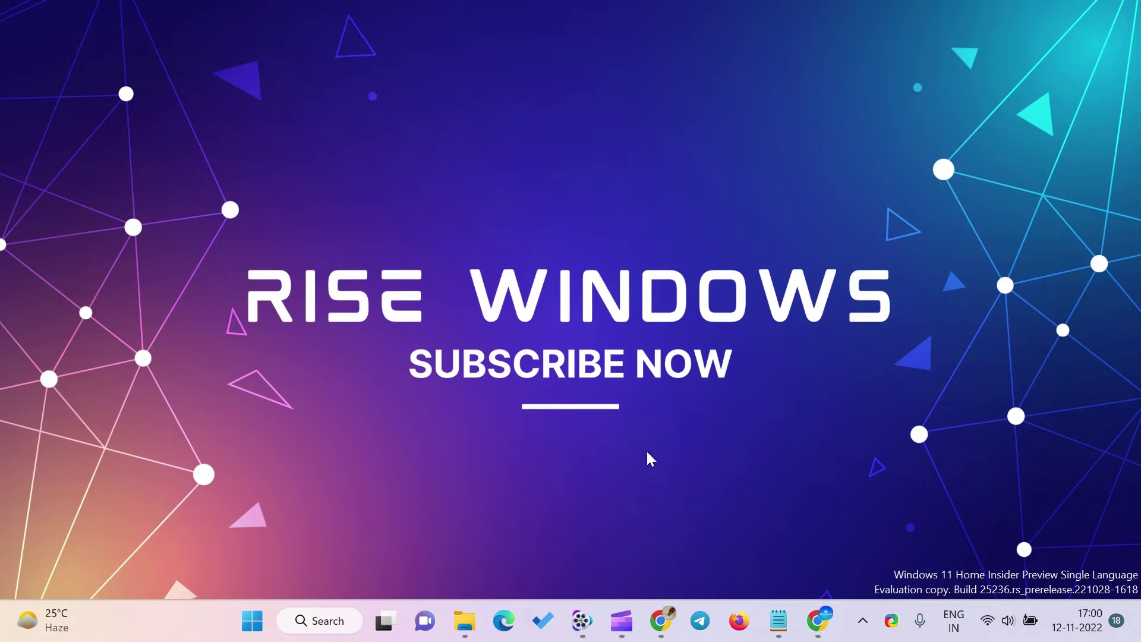
Launch Chrome and scroll the Windows 11 voice access article to its table of contents.
{"action": "left_click", "coordinate": [666, 622]}
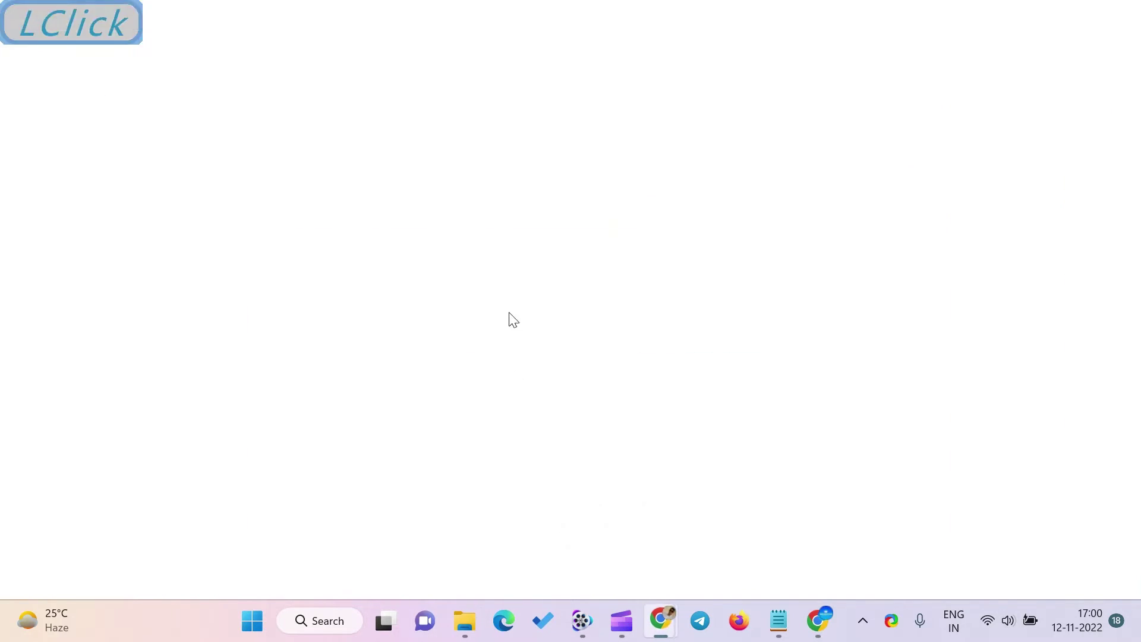
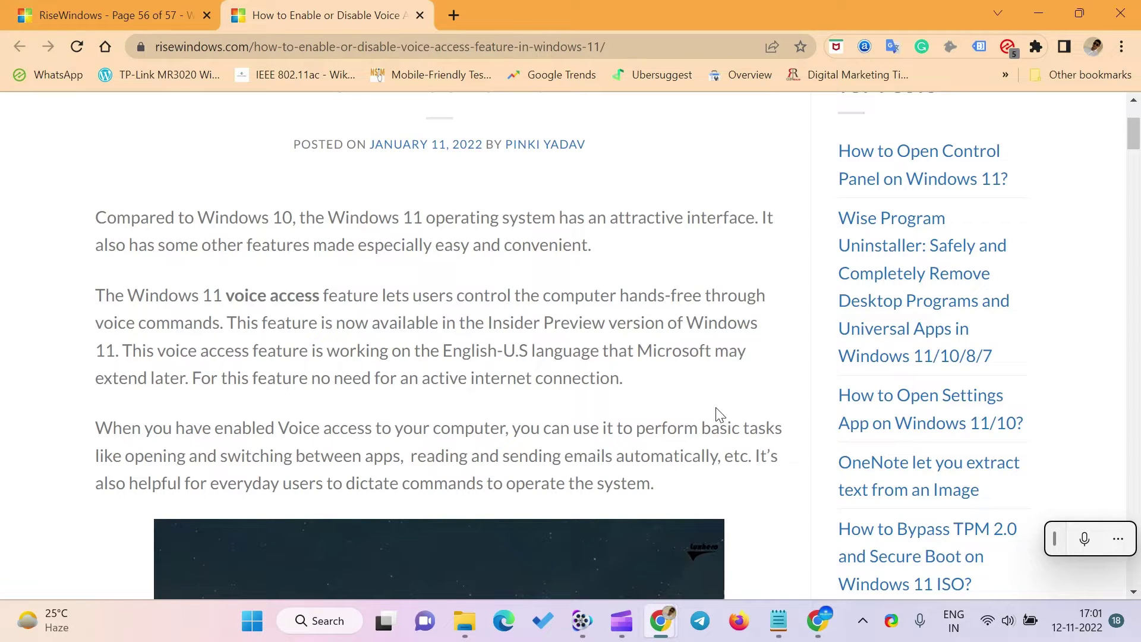
{"action": "scroll", "scroll_direction": "down", "scroll_amount": 3}
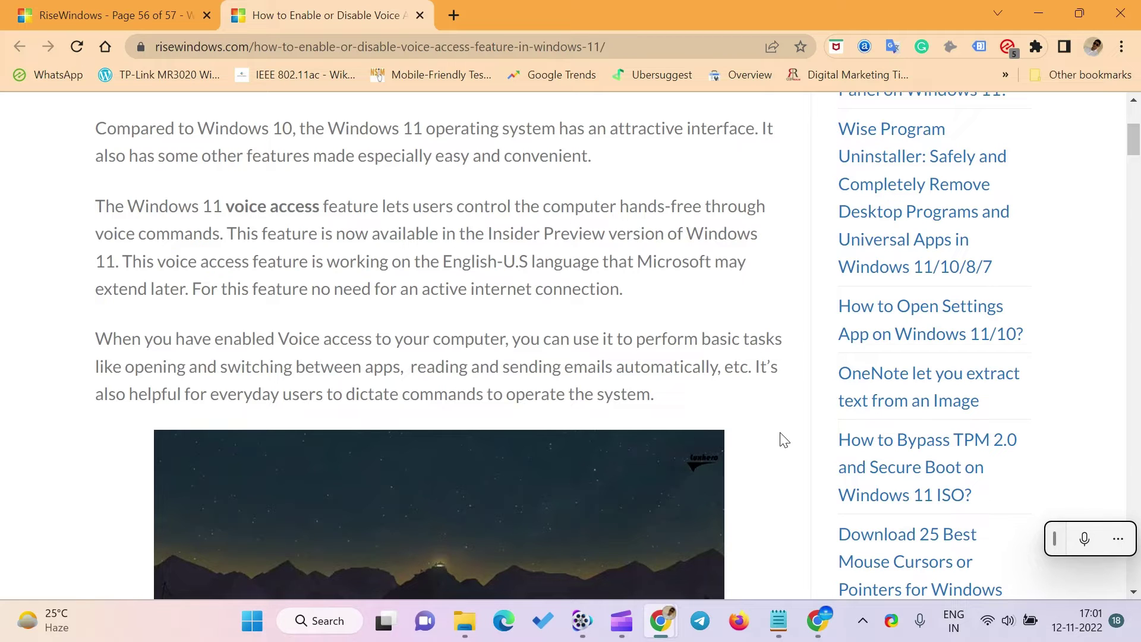
{"action": "scroll", "scroll_direction": "down", "scroll_amount": 3}
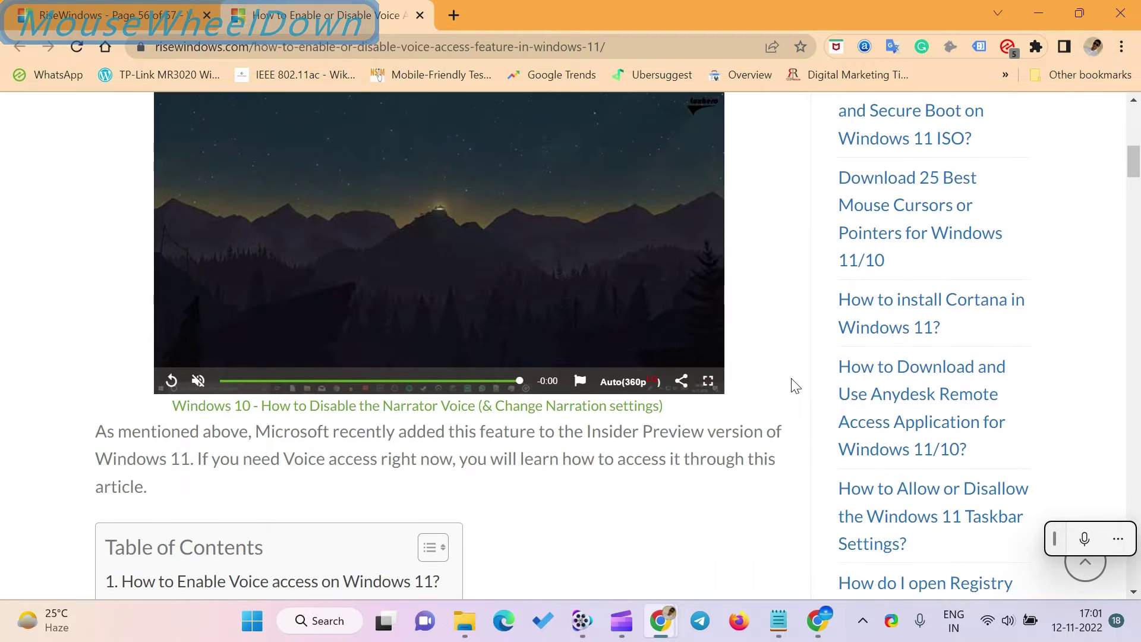
{"action": "scroll", "scroll_direction": "up", "scroll_amount": 3}
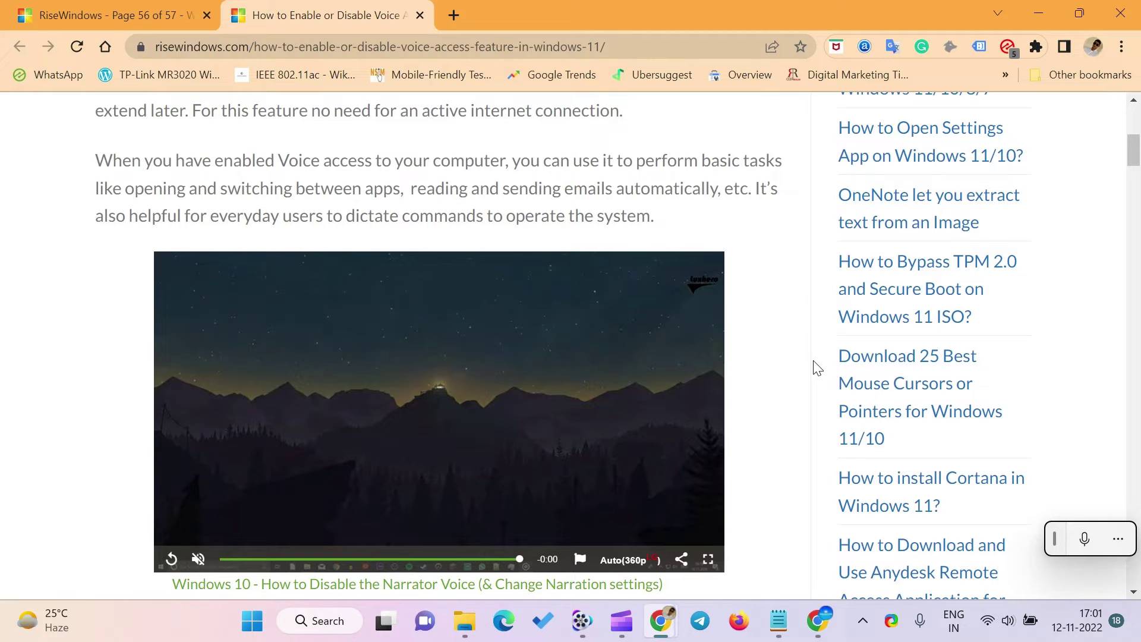
{"action": "scroll", "scroll_direction": "down", "scroll_amount": 3}
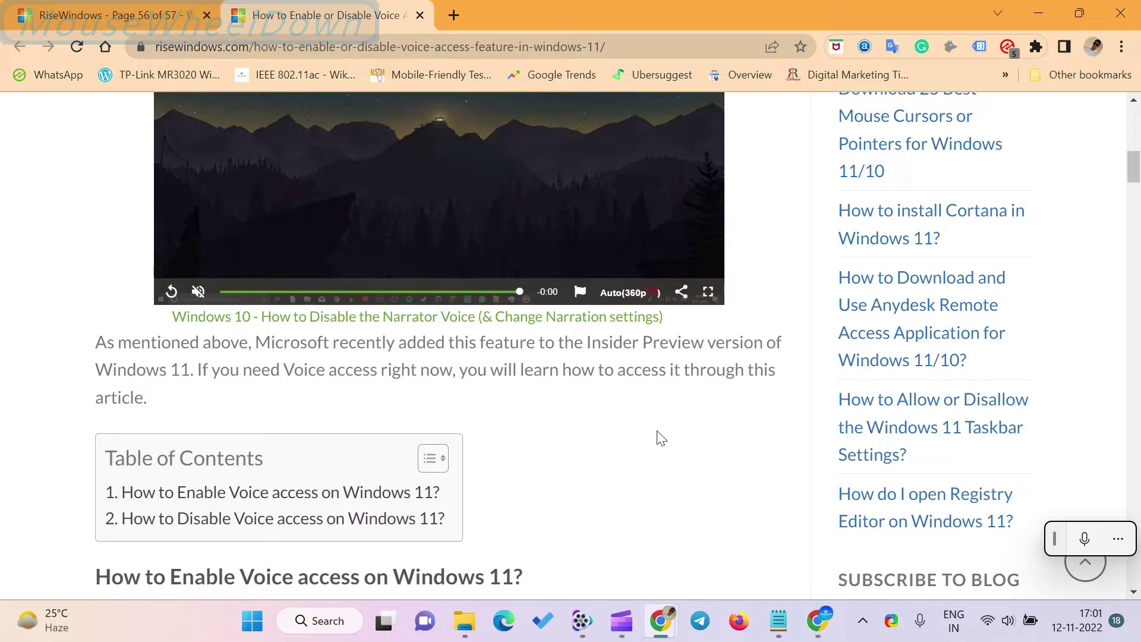
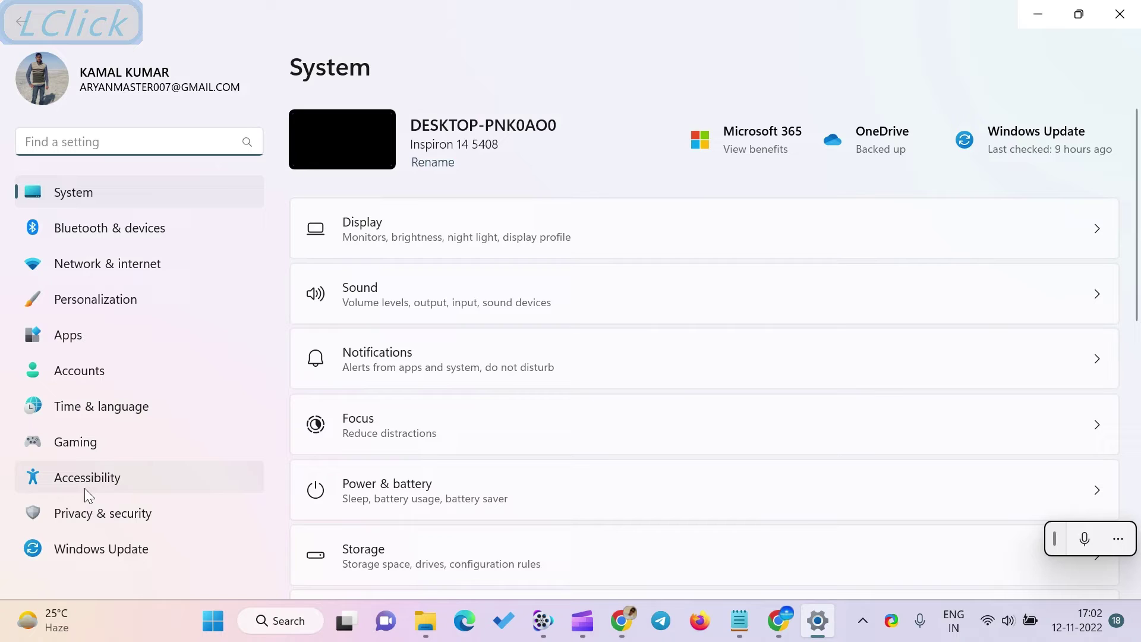
Navigate to Accessibility > Speech, where Voice access (preview) is still off.
{"action": "left_click", "coordinate": [89, 484]}
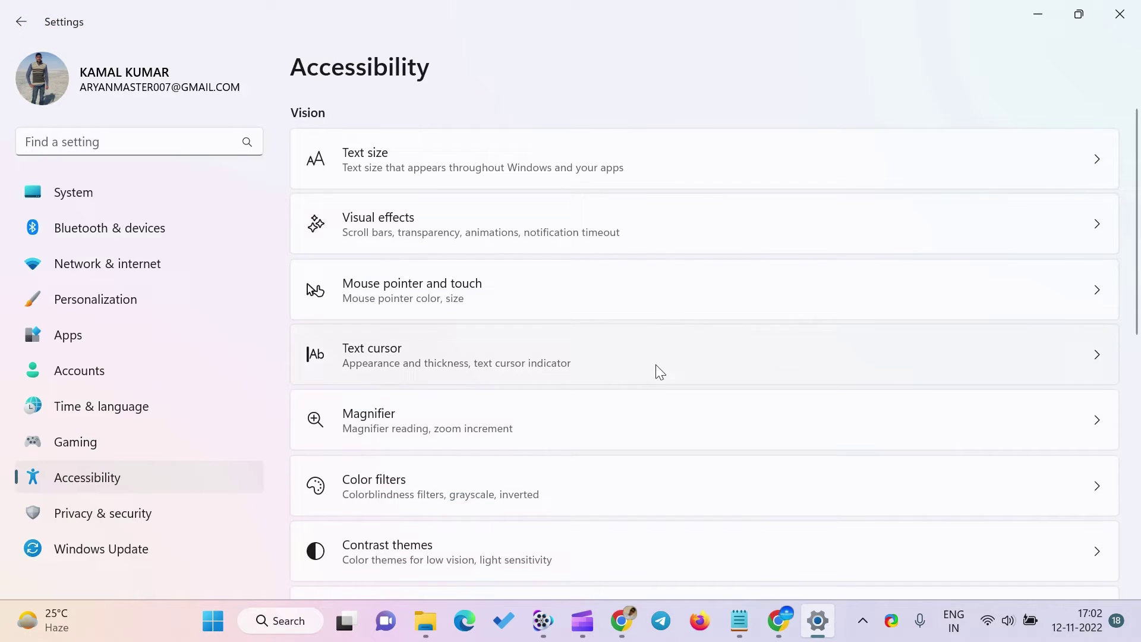
{"action": "scroll", "scroll_direction": "down", "scroll_amount": 3}
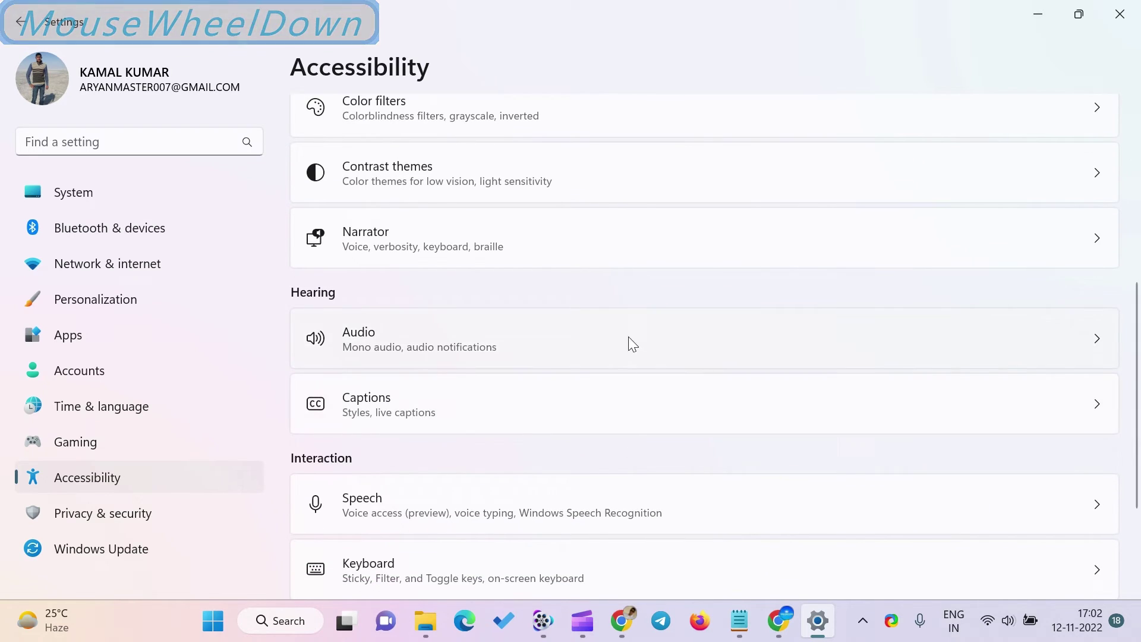
{"action": "scroll", "scroll_direction": "down", "scroll_amount": 3}
{"action": "left_click", "coordinate": [745, 366]}
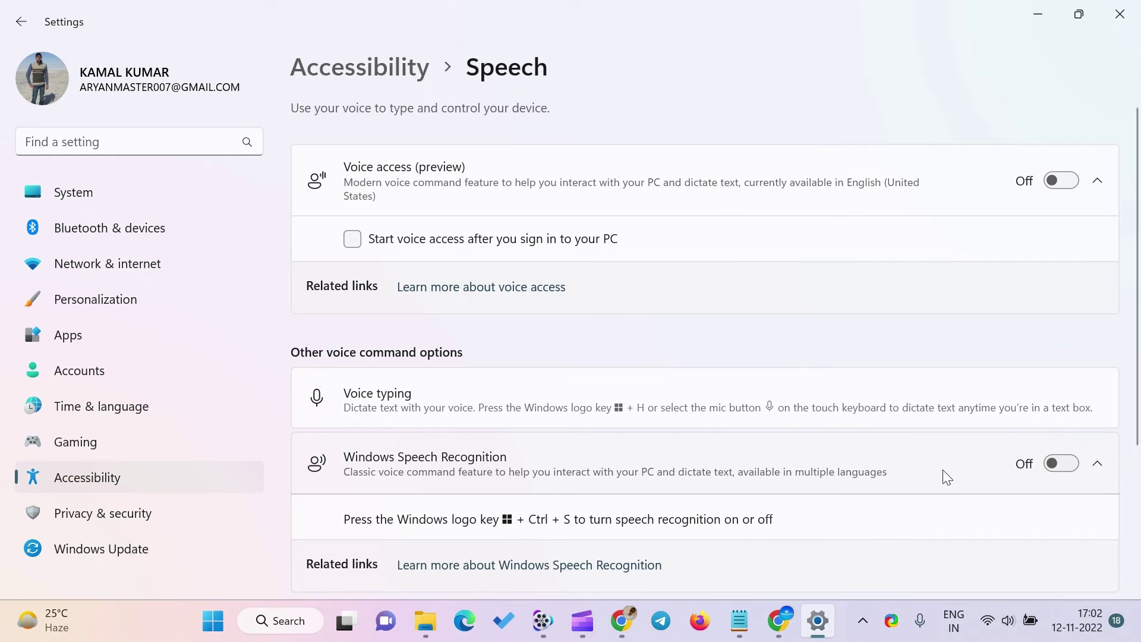
Switch on Voice access (preview) and Windows Speech Recognition.
{"action": "left_click", "coordinate": [947, 478]}
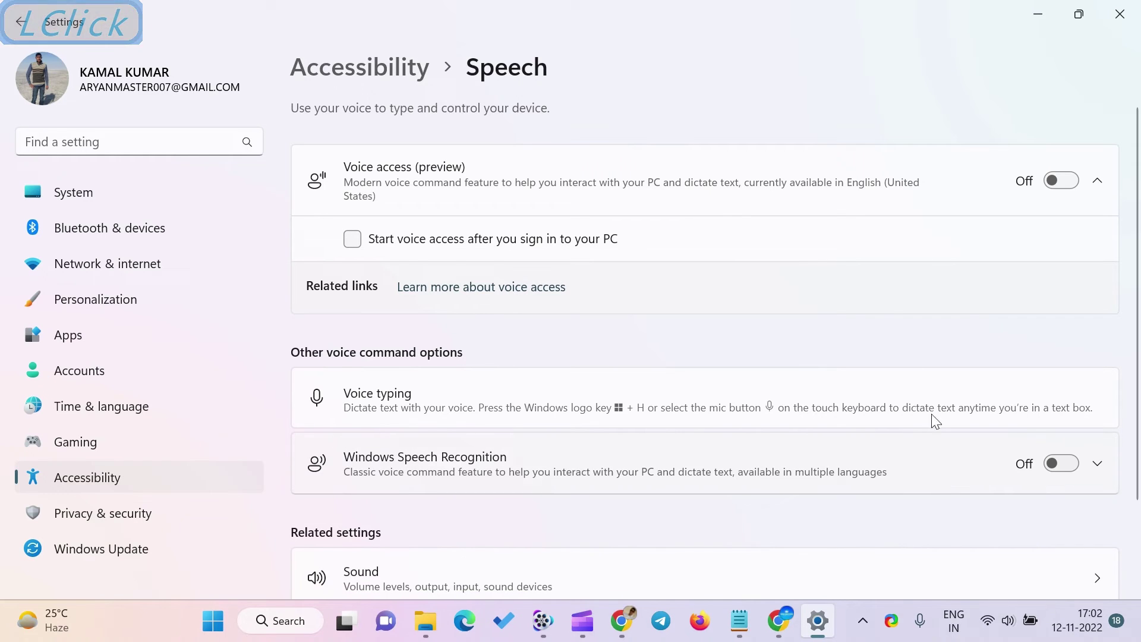
{"action": "left_click", "coordinate": [1058, 189]}
{"action": "key", "text": "super+u"}
{"action": "left_click", "coordinate": [1062, 466]}
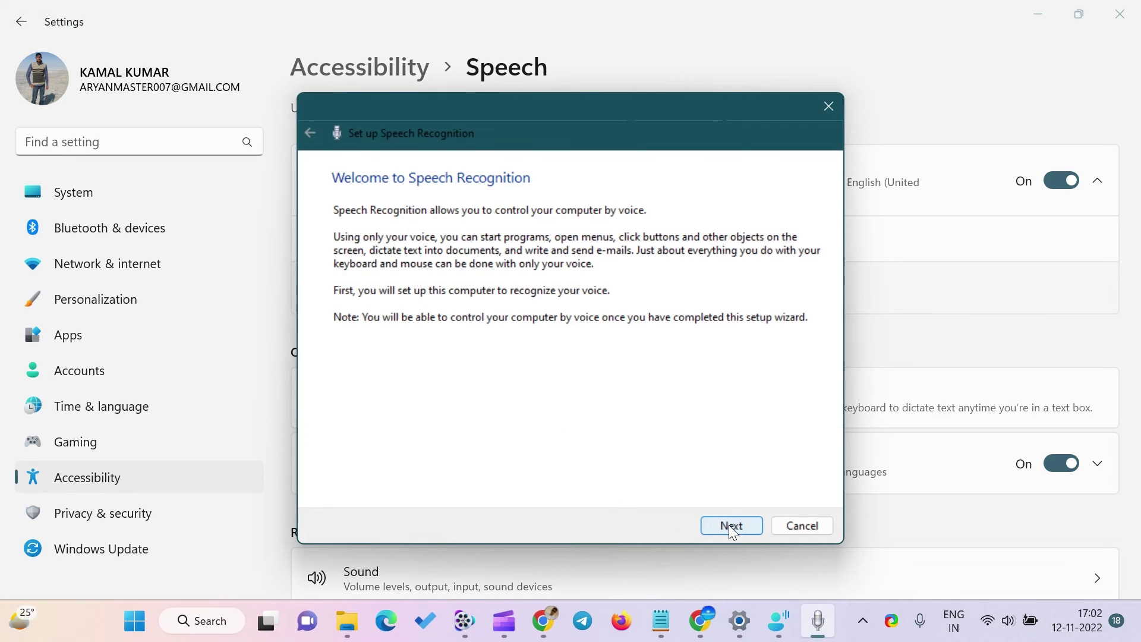
Step through the Speech Recognition wizard choosing Desktop Microphone, then exit the setup.
{"action": "left_click", "coordinate": [733, 526]}
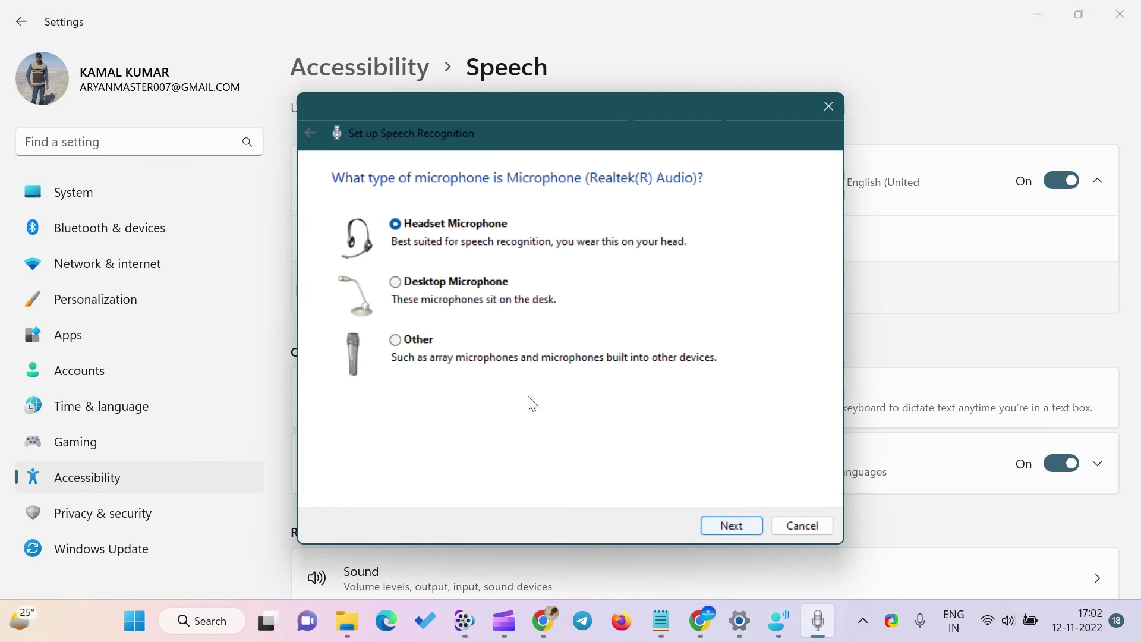
{"action": "left_click", "coordinate": [398, 286]}
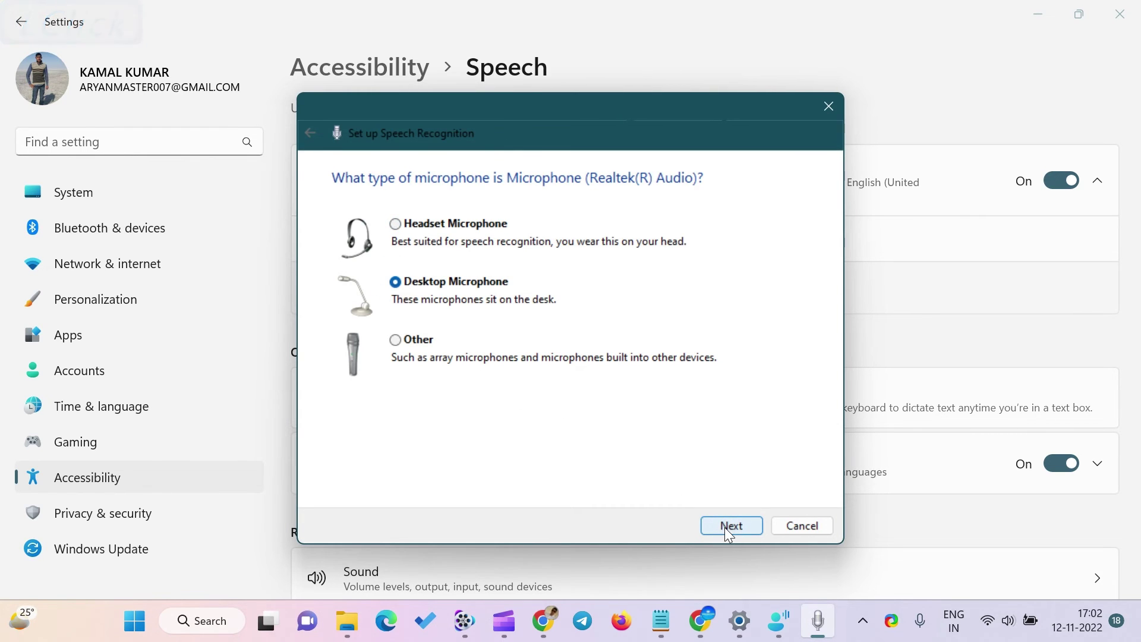
{"action": "left_click", "coordinate": [729, 529]}
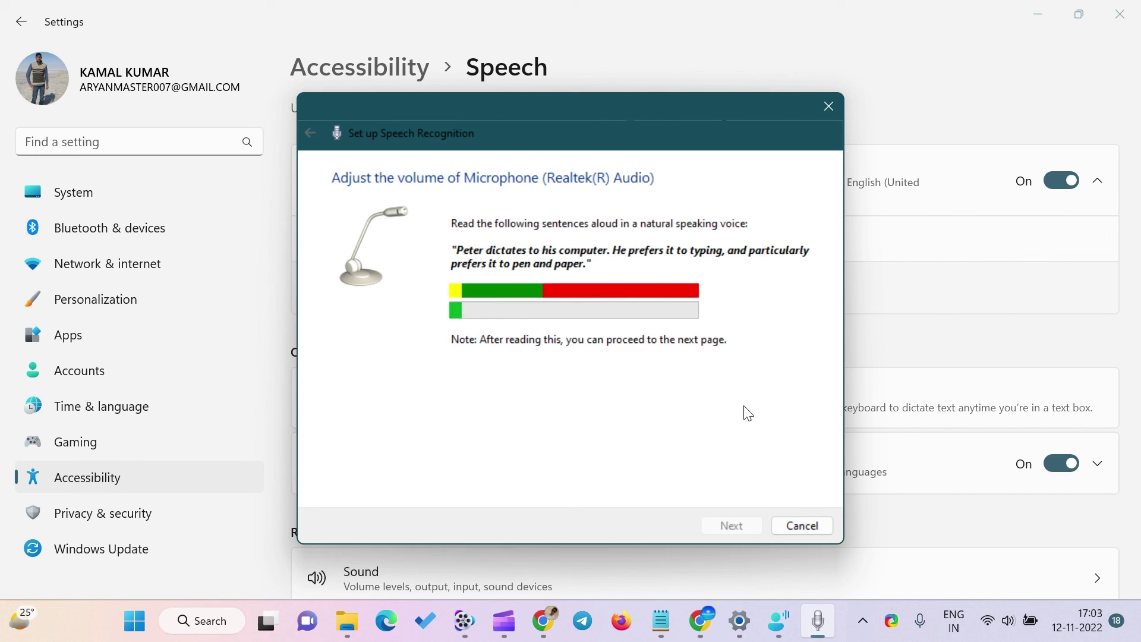
{"action": "left_click", "coordinate": [798, 528]}
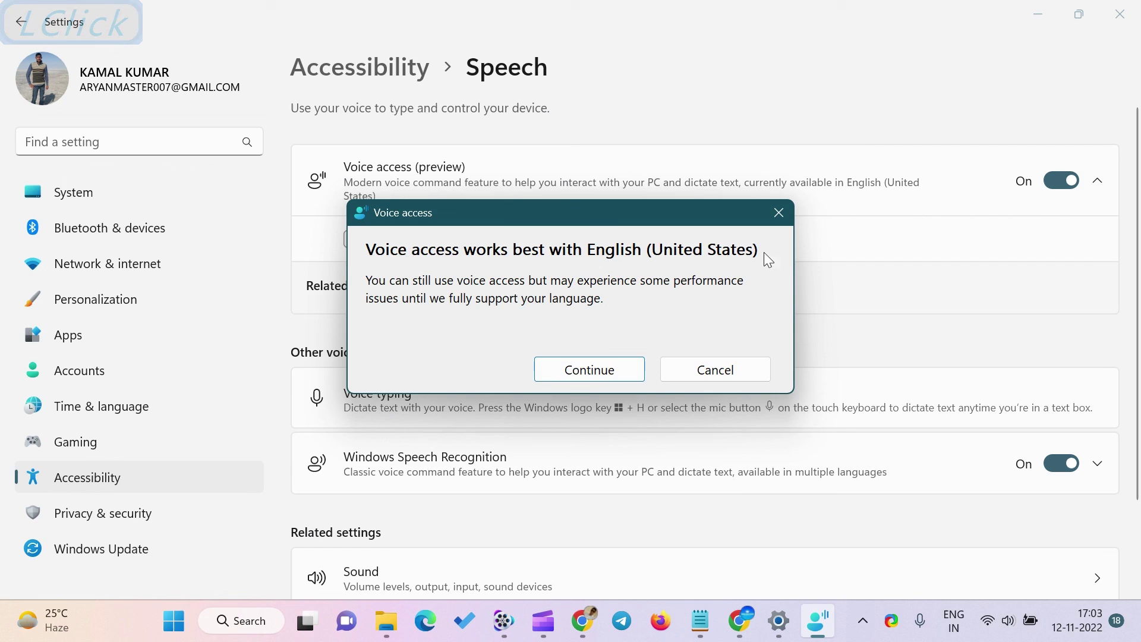